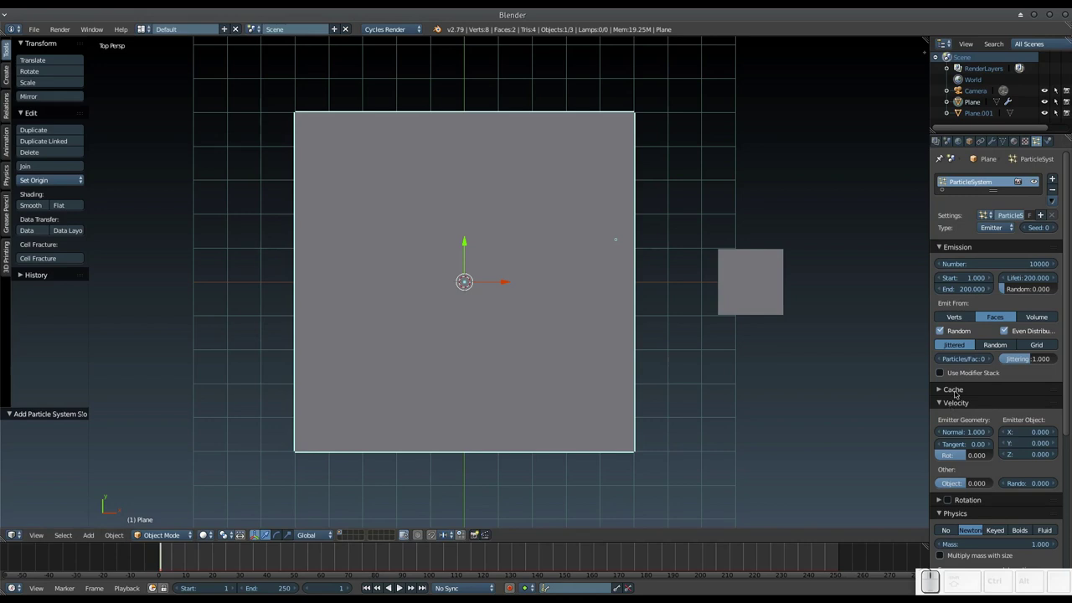
- Raise the particle damping to 1.000 in the Particle Physics panel
scroll("down", 3)
scroll("up", 3)
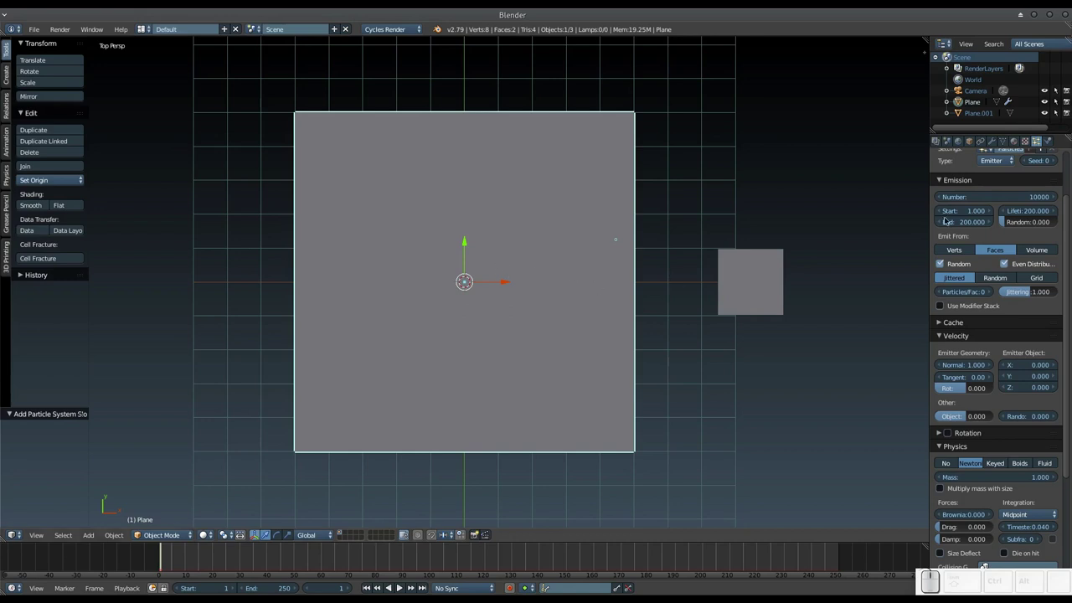
scroll("up", 3)
scroll("down", 3)
scroll("up", 3)
scroll("up", 3)
scroll("down", 3)
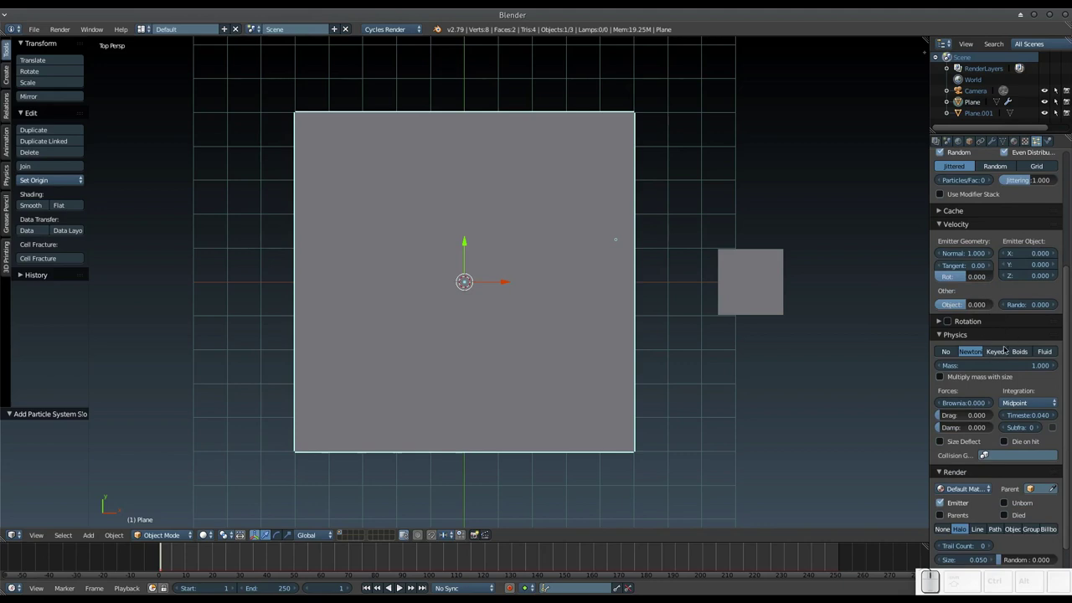
left_click_drag(955, 427, 998, 365)
scroll("down", 3)
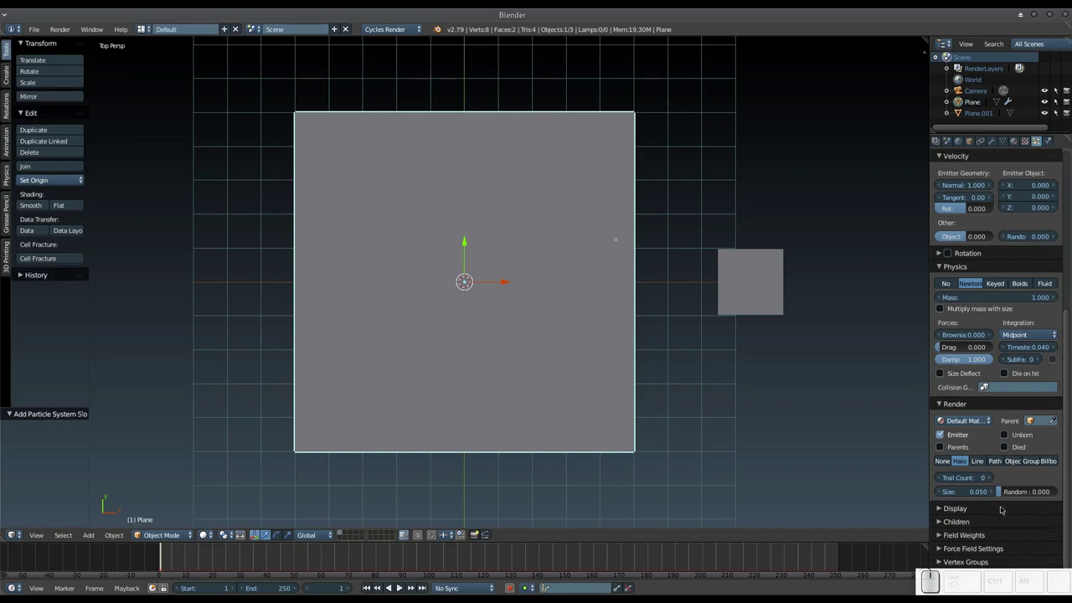
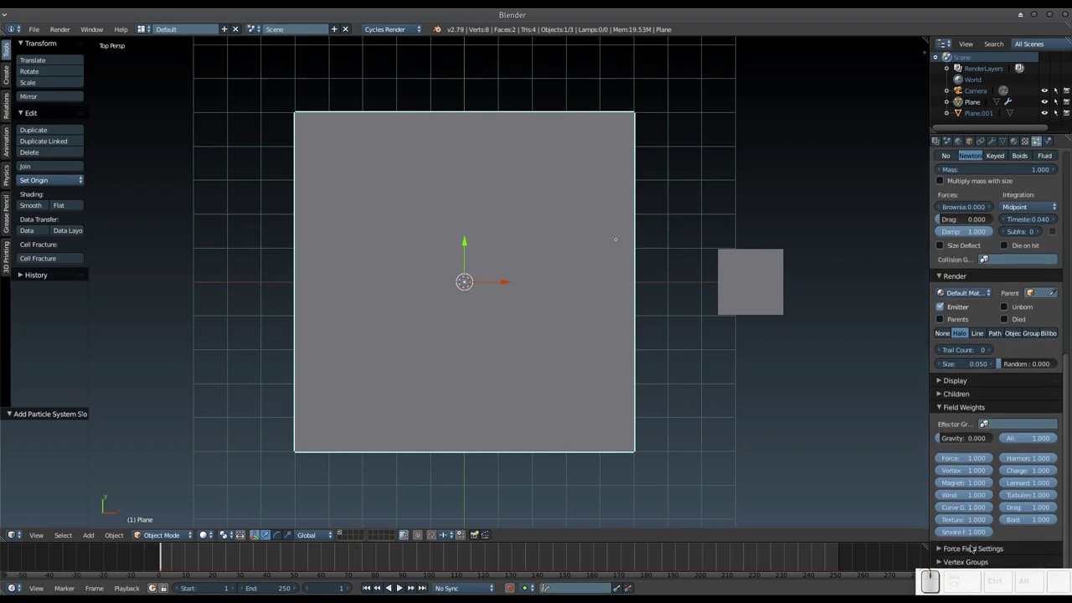
- Set the particles' Gravity field weight to 0 under Field Weights
left_click(974, 546)
scroll("down", 3)
left_click(979, 519)
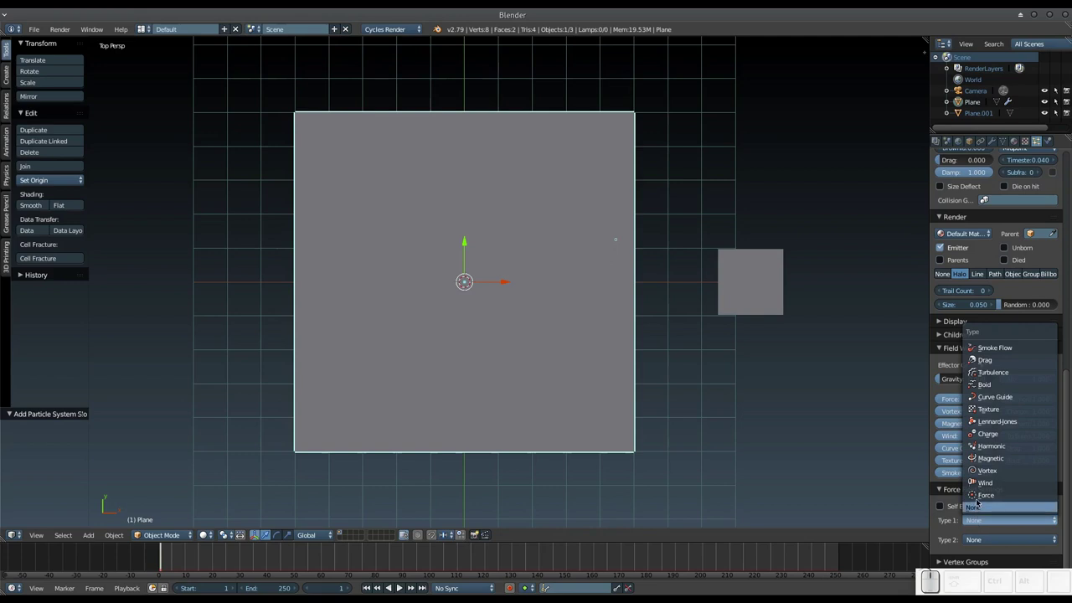
left_click(990, 416)
left_click(956, 535)
key("KP_Subtract")
key("KP_1")
key("KP_Enter")
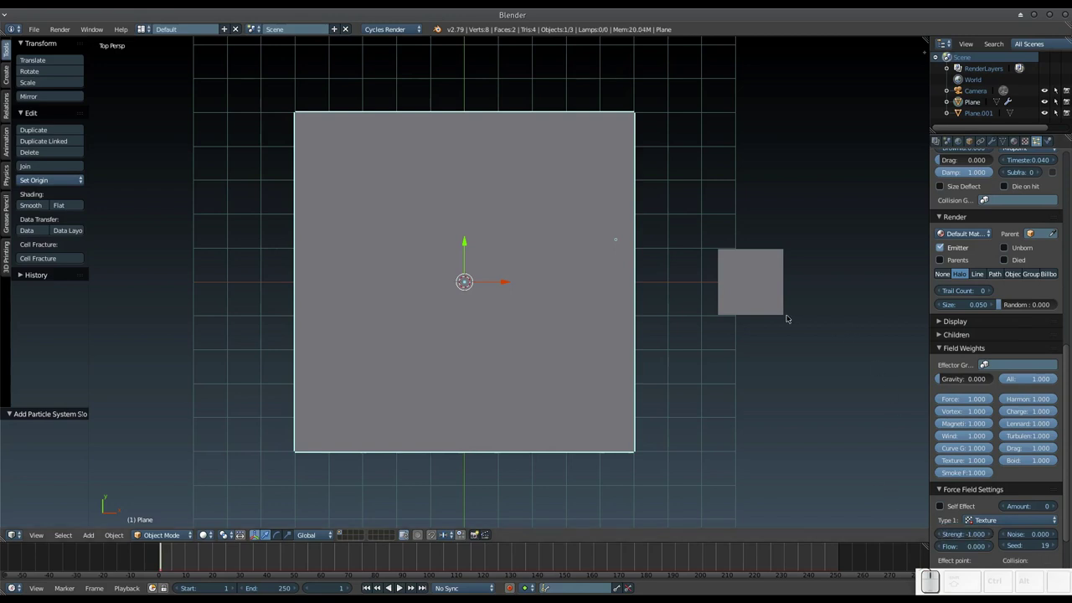
- Select the small plane and give it a new Marble texture named FF
right_click(759, 266)
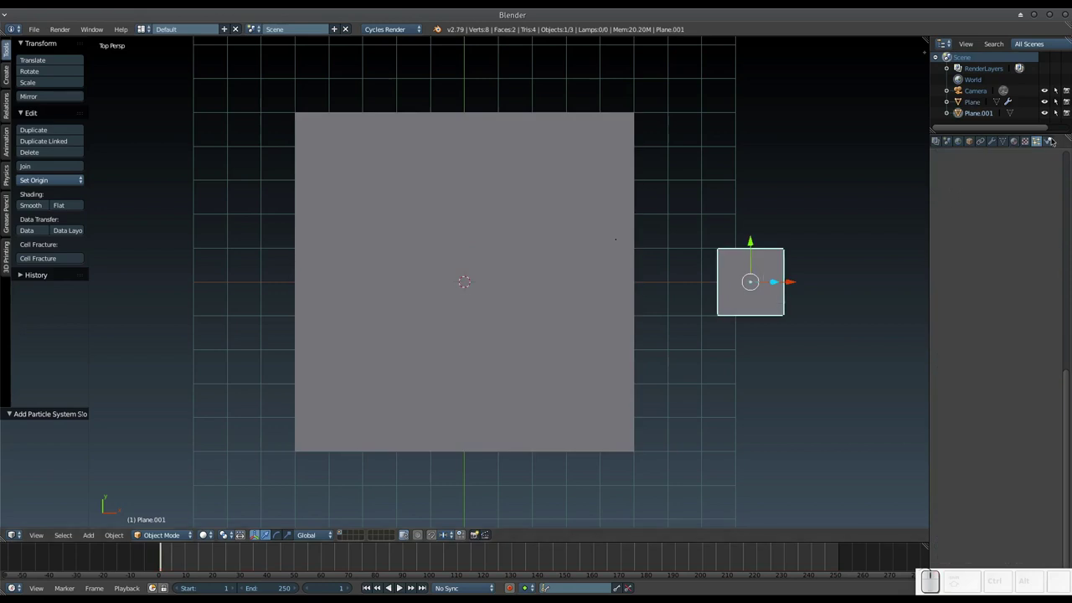
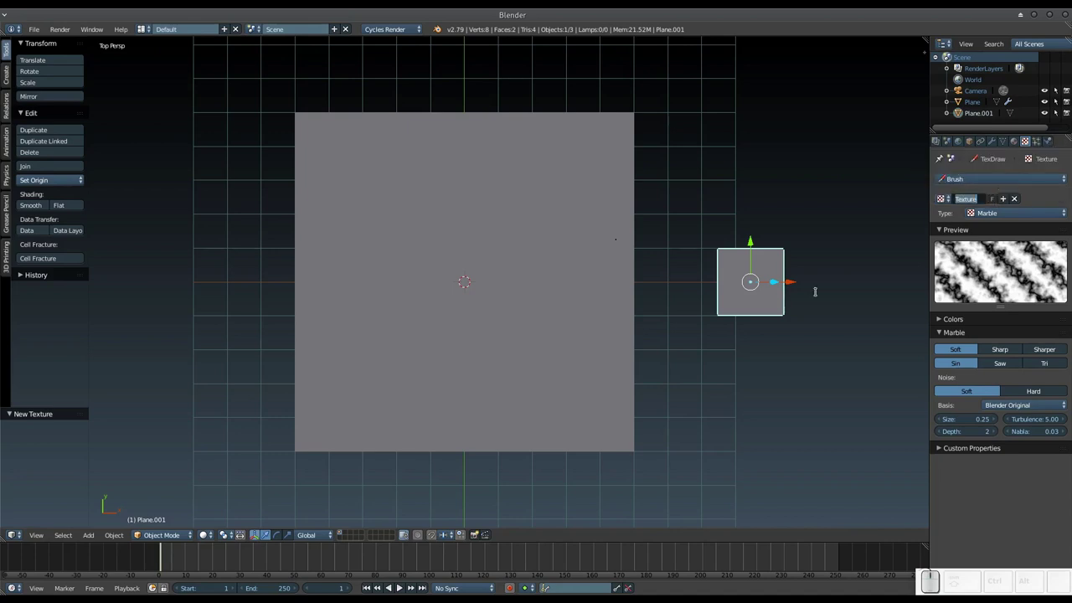
key("shift+f")
key("shift+KP_Enter")
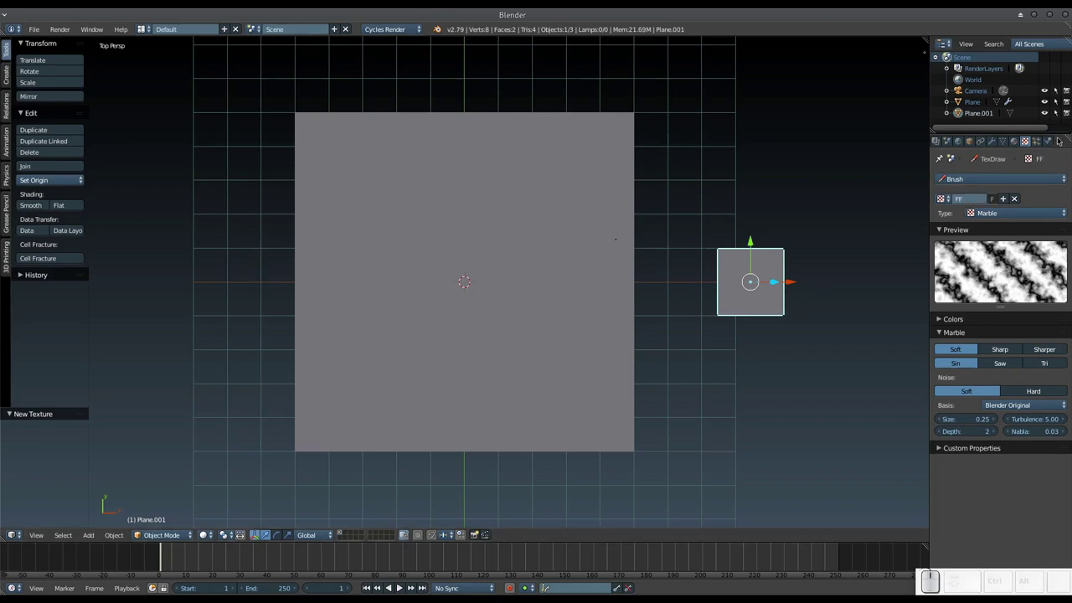
- Make the small plane a Texture force field using FF at strength 1.000, then select the large particle plane
left_click(1048, 146)
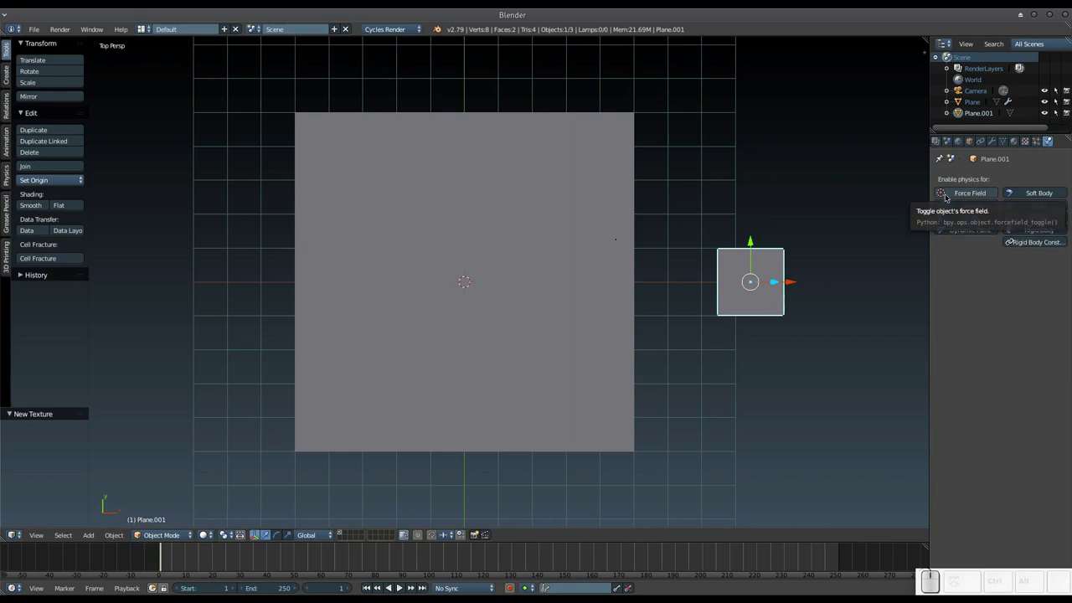
left_click(944, 200)
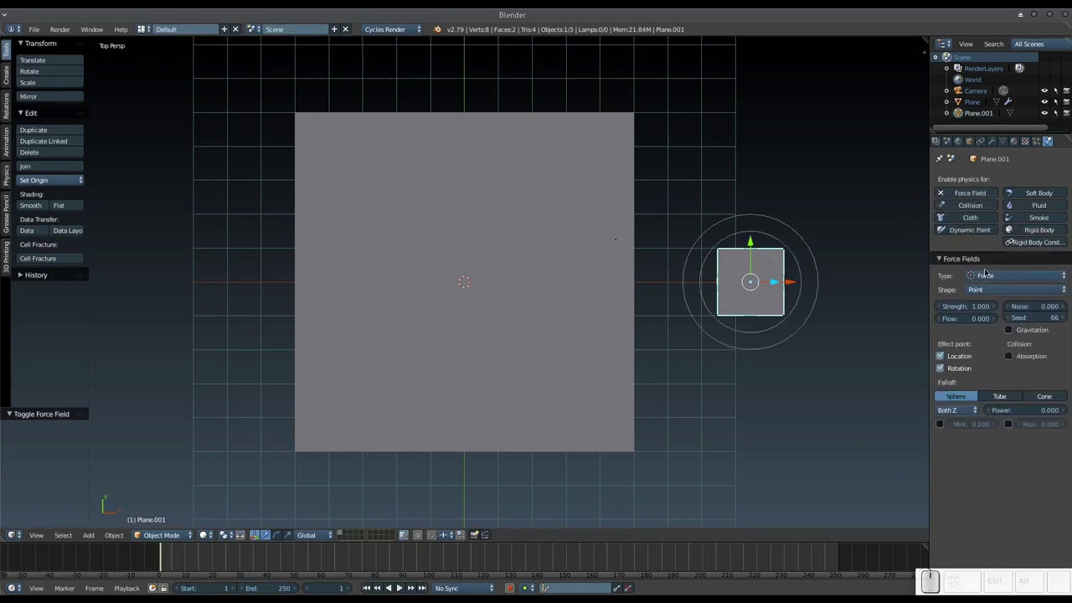
left_click(985, 279)
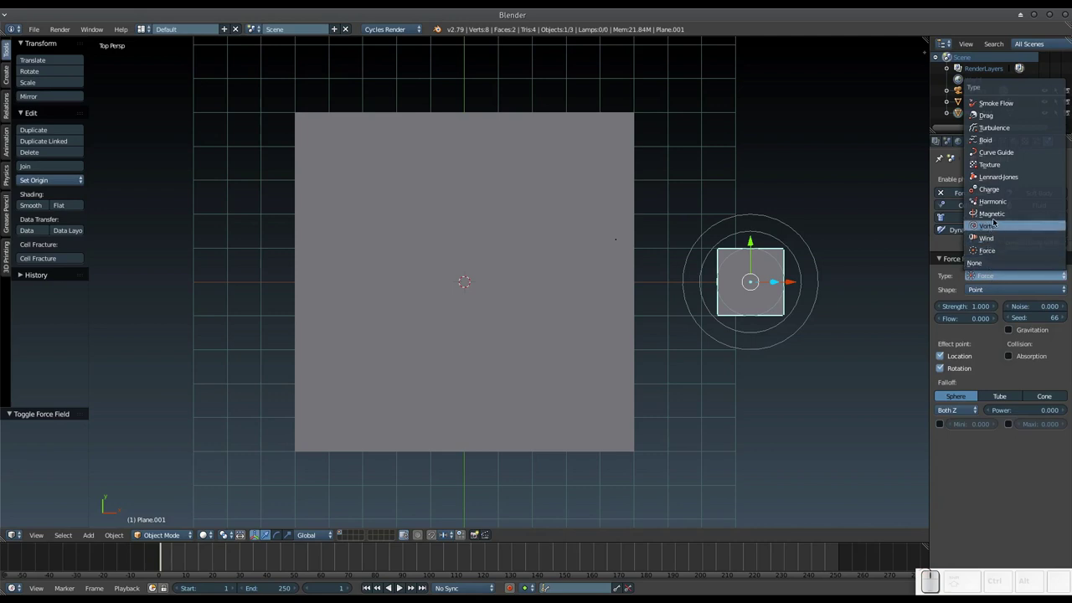
left_click(999, 169)
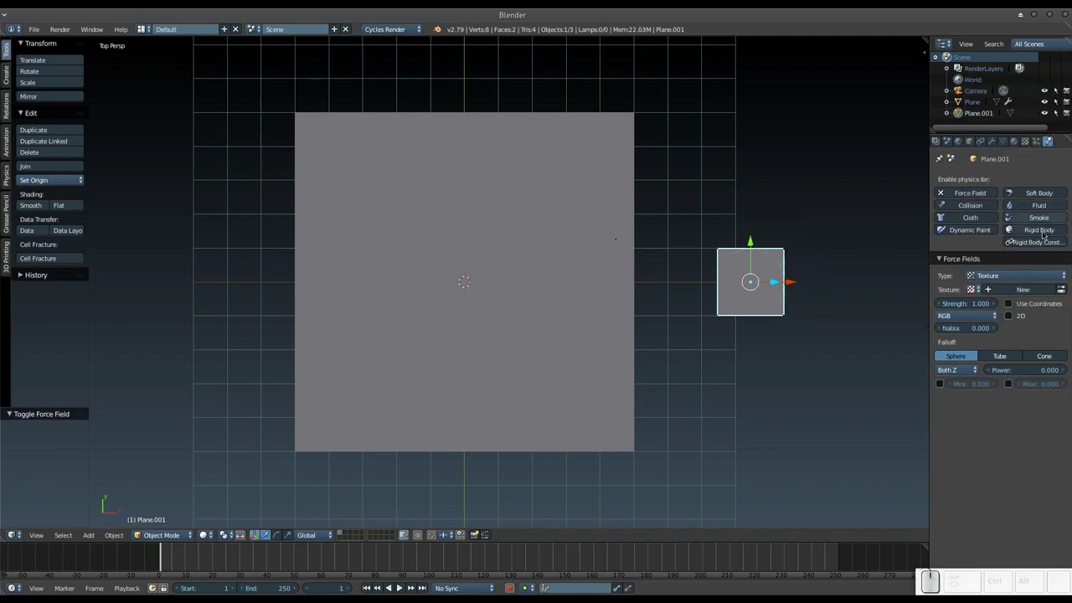
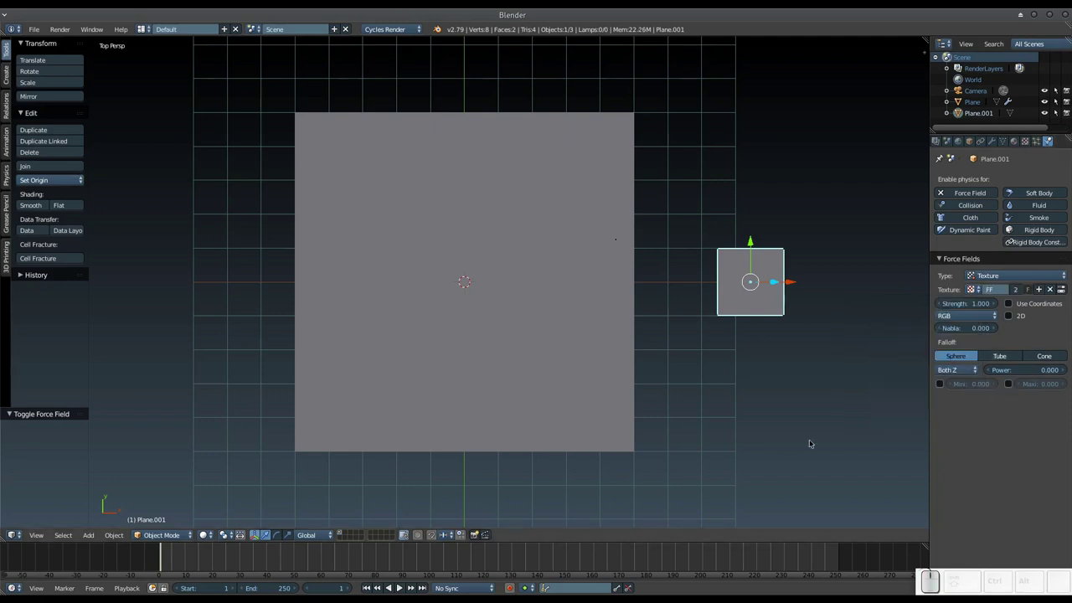
right_click(578, 355)
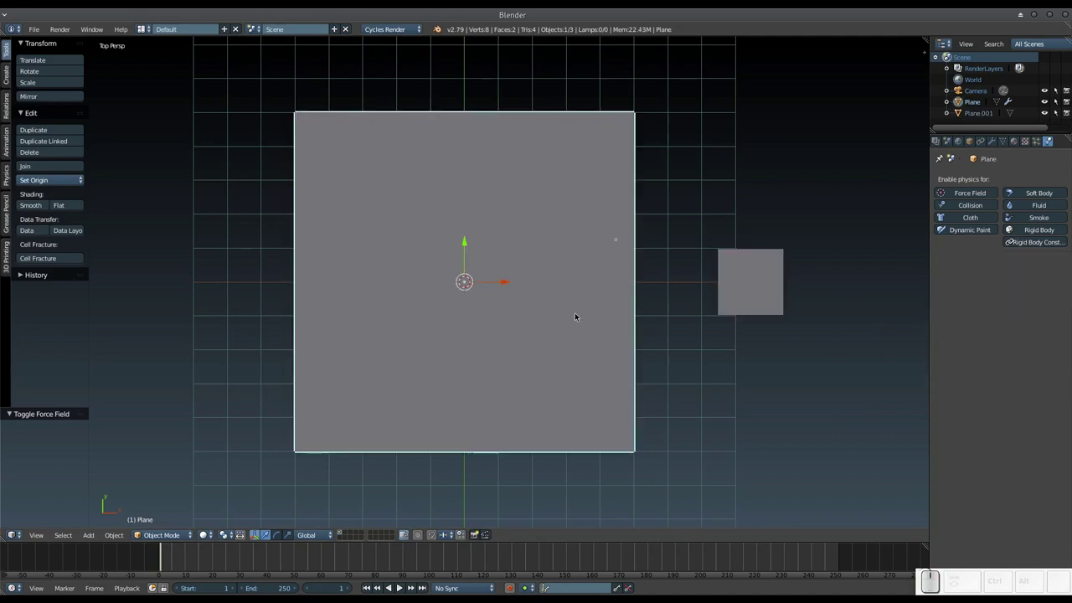
- Play the animation so particles scatter across the large plane
key("alt+a")
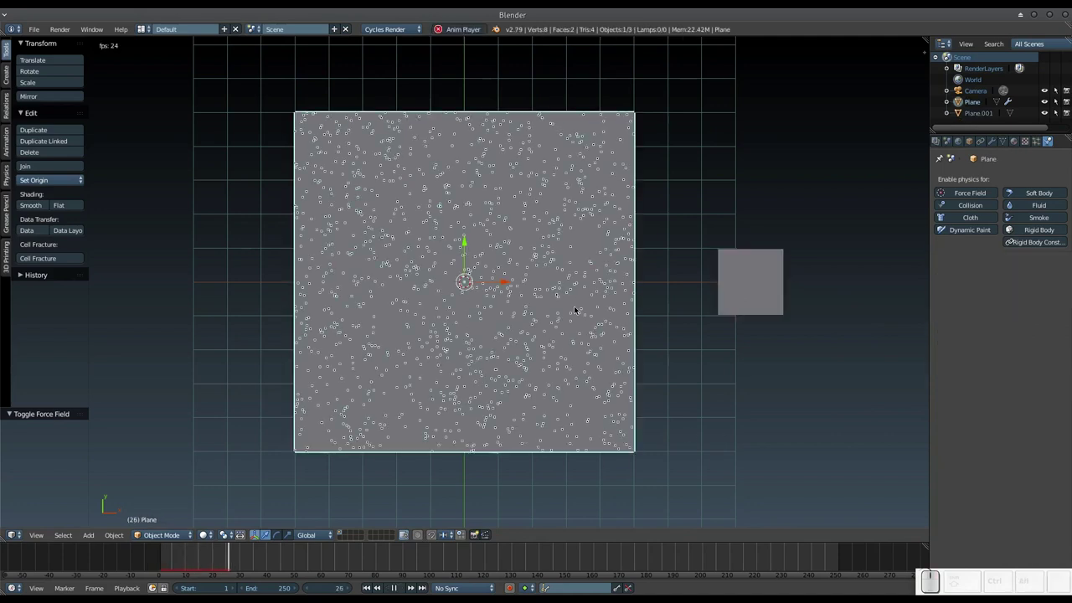
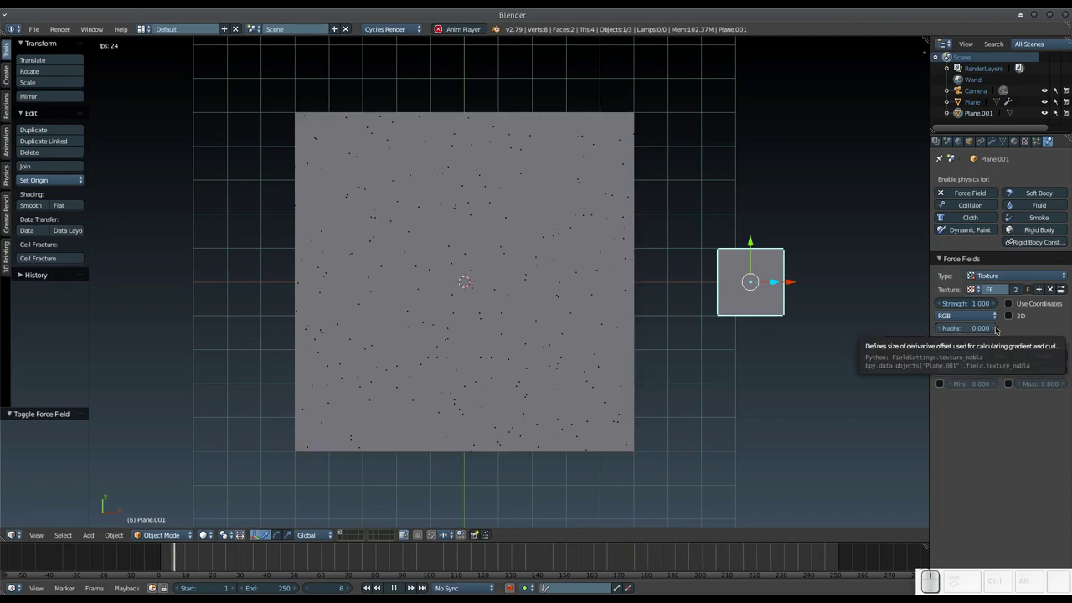
- Confirm Nabla 0.100 and switch the force field's texture mode from RGB to Gradient
left_click(994, 332)
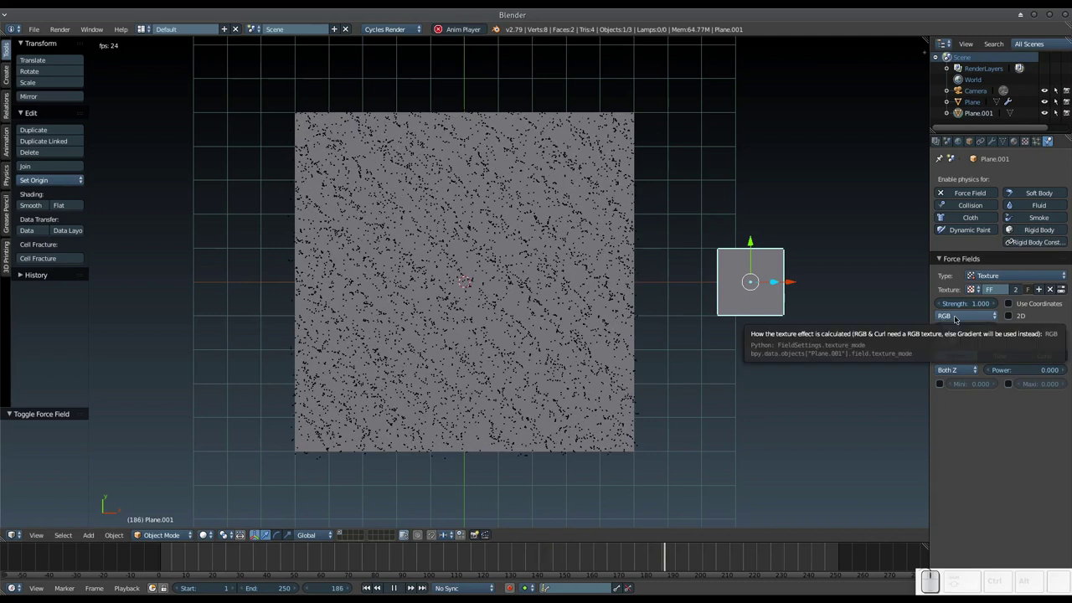
left_click(953, 322)
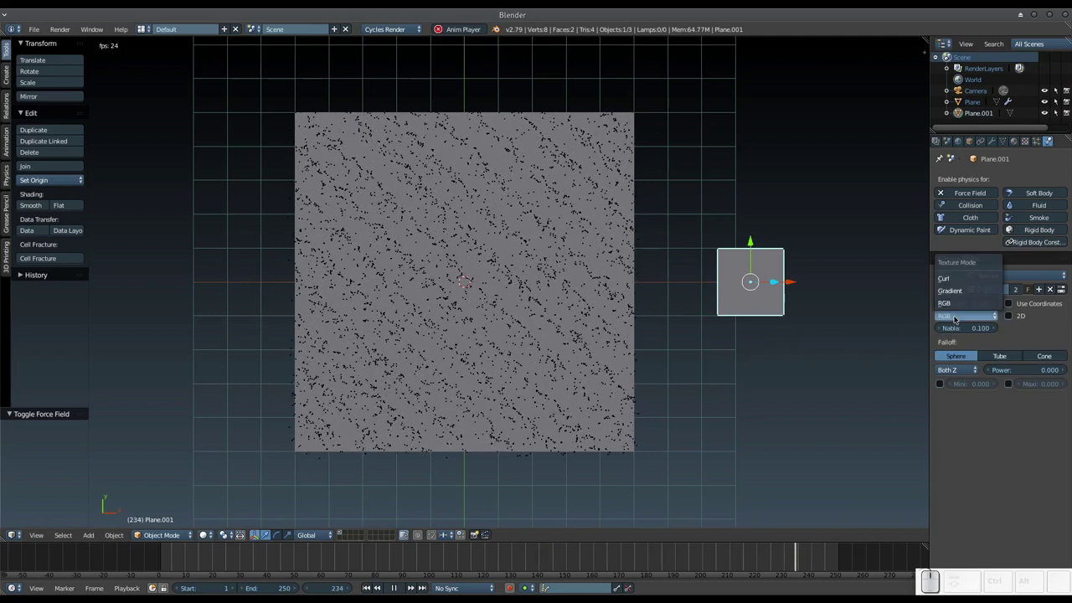
left_click(948, 347)
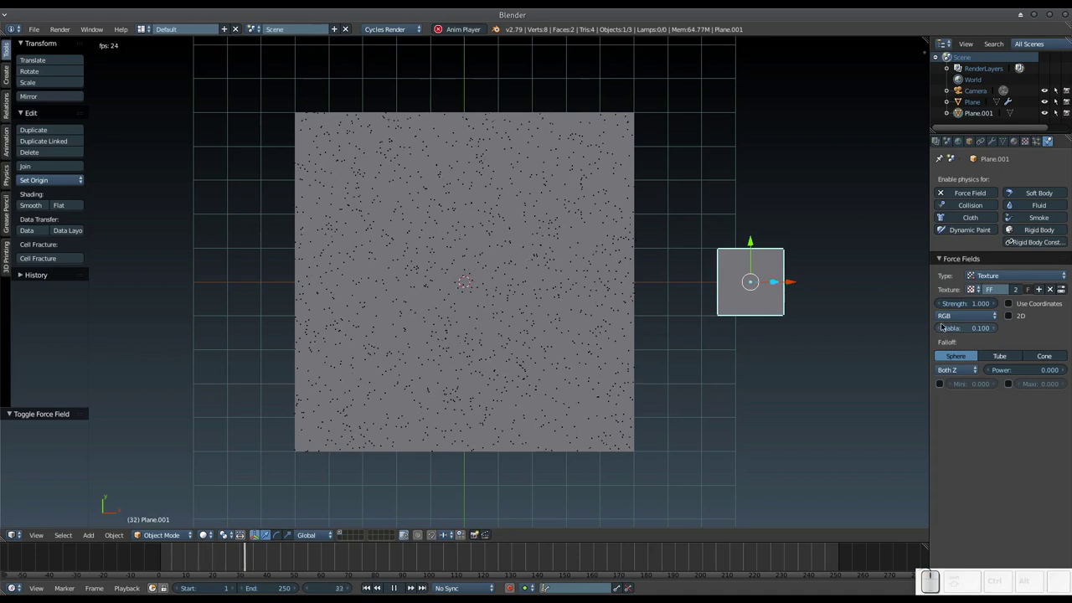
left_click(937, 336)
left_click(944, 324)
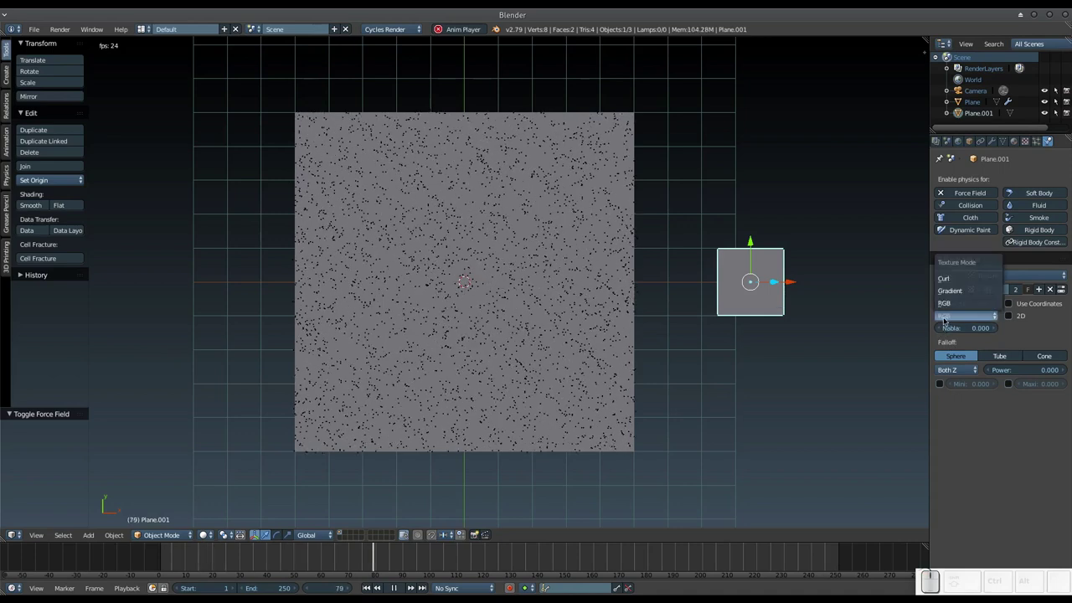
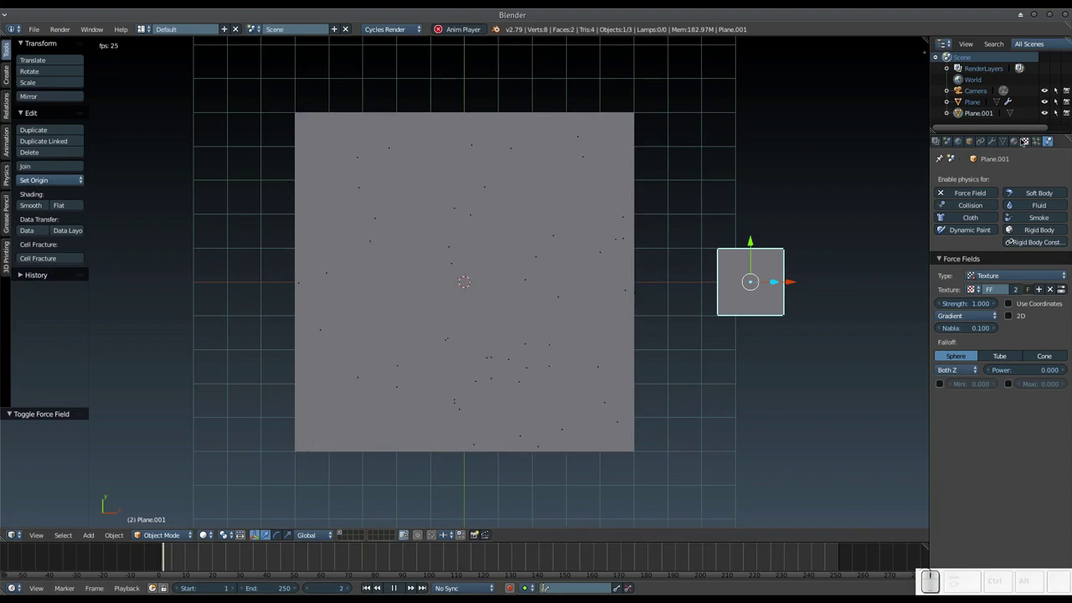
- Change the FF texture type to Wood so the particles settle into concentric rings
left_click(1026, 145)
left_click(1006, 211)
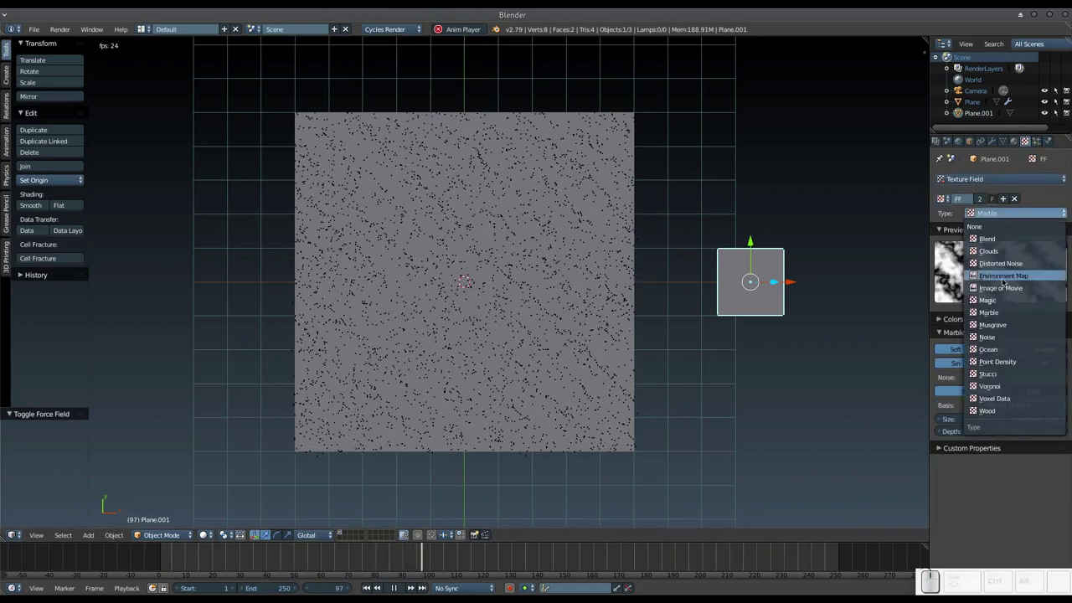
left_click(1023, 413)
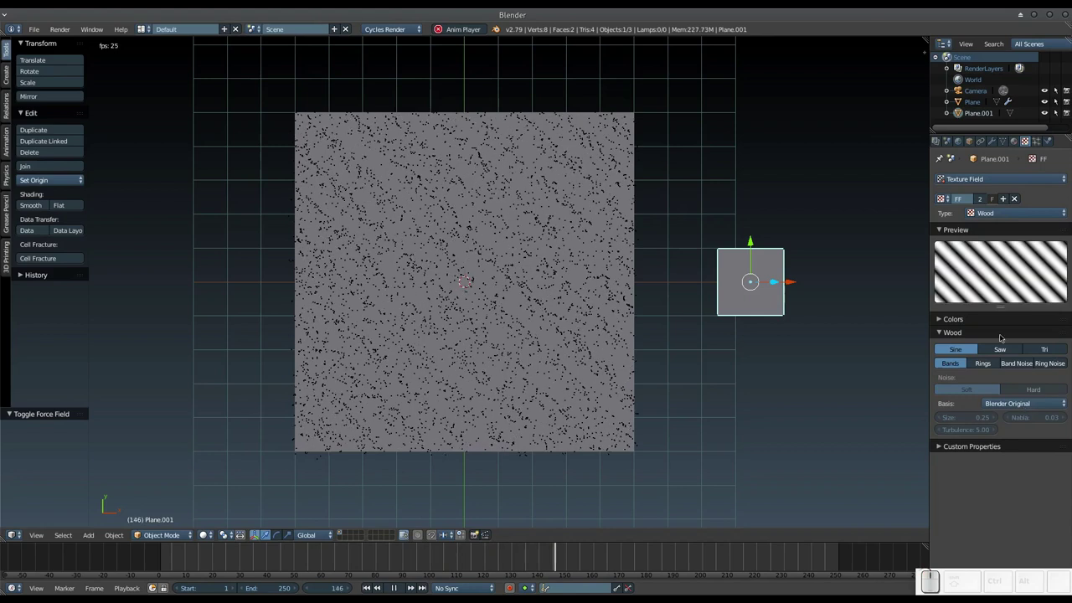
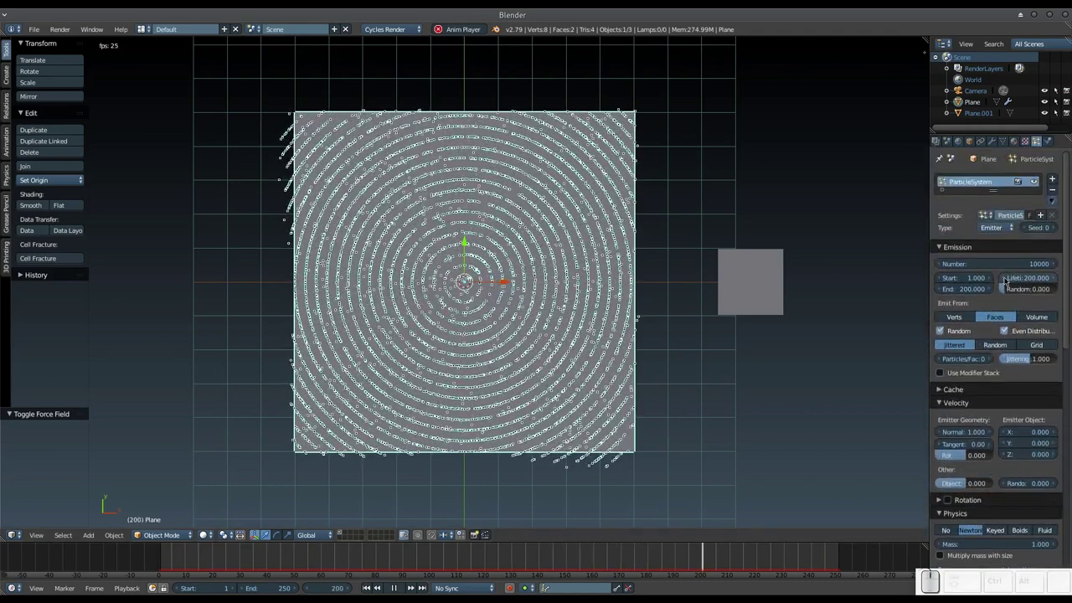
scroll("up", 3)
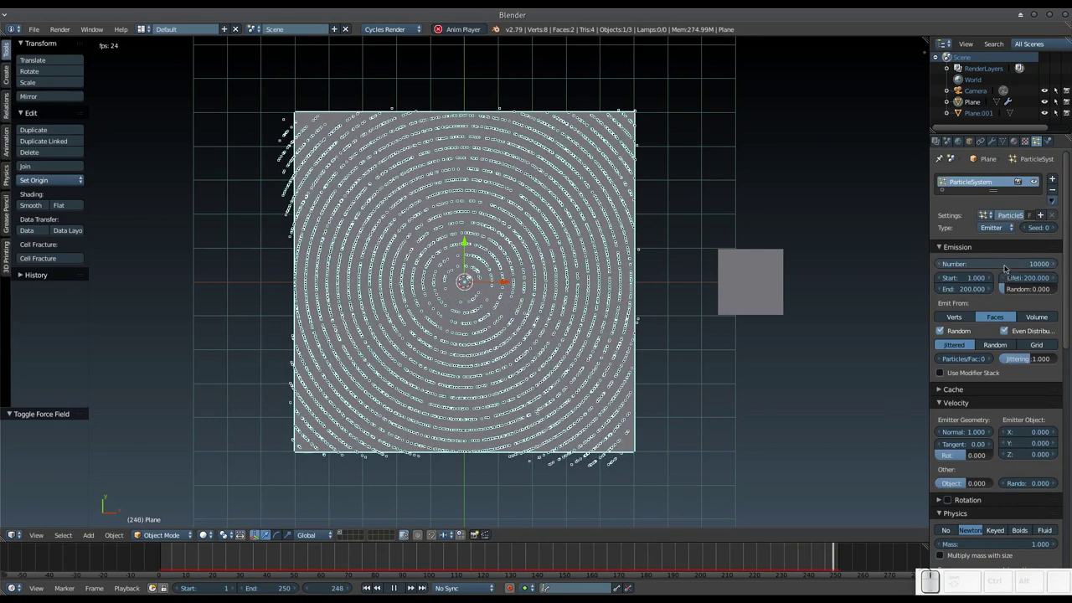